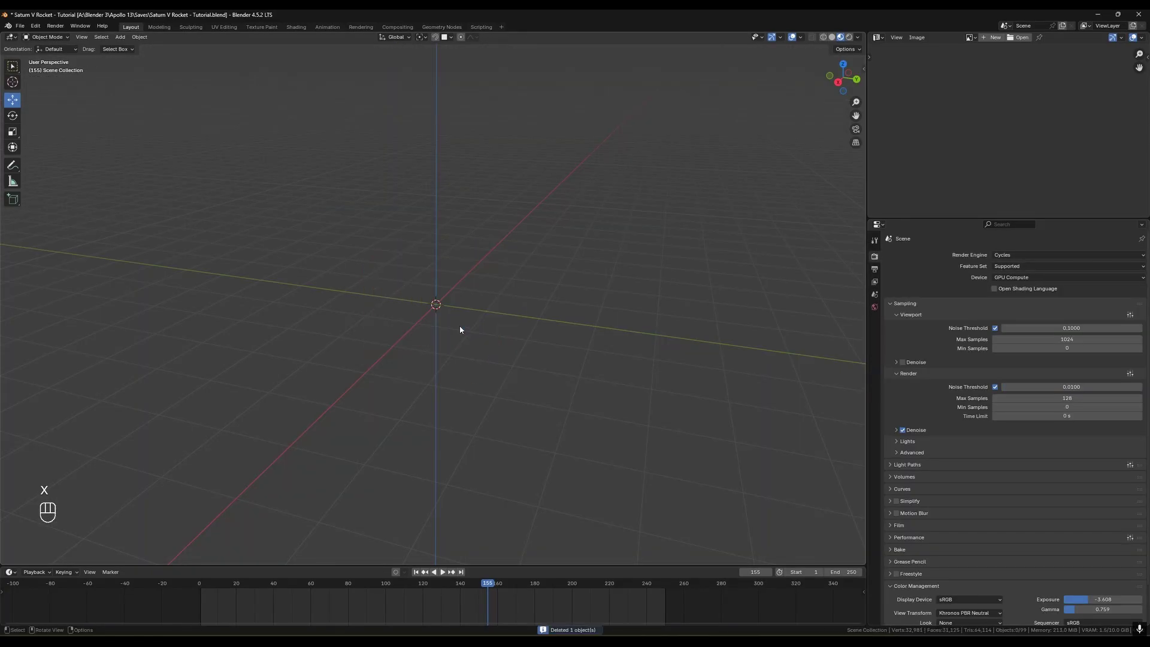
# Add a cylinder and move and scale it over the blueprint's canister beside the pump
pyautogui.press('shift+a')
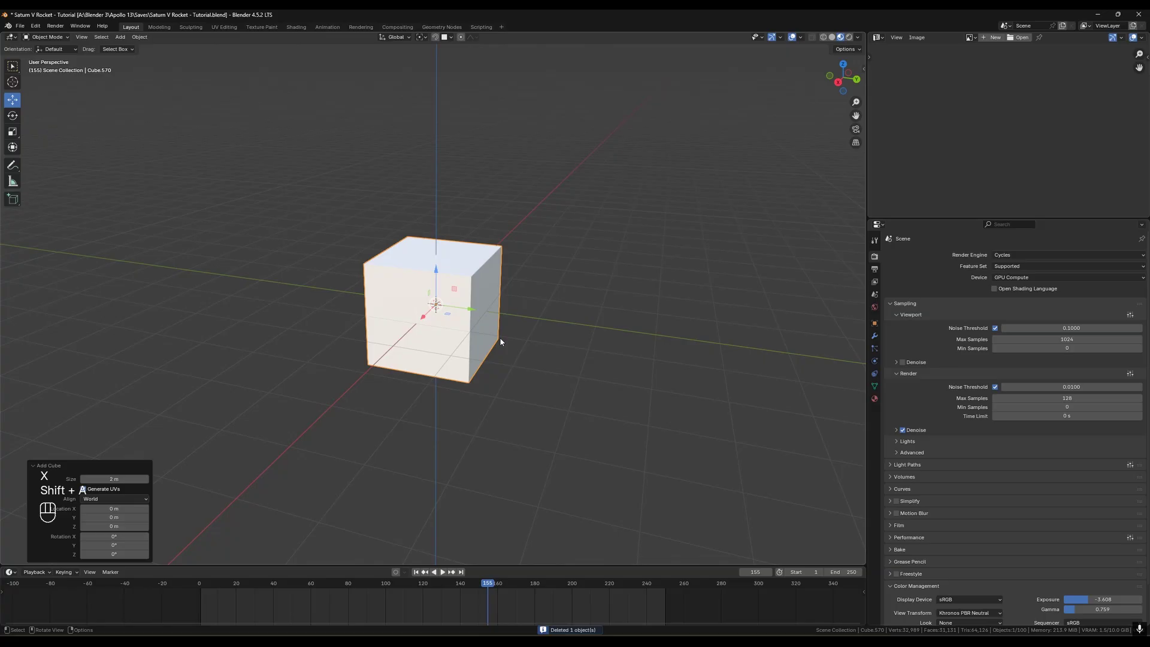
pyautogui.press('shift+a')
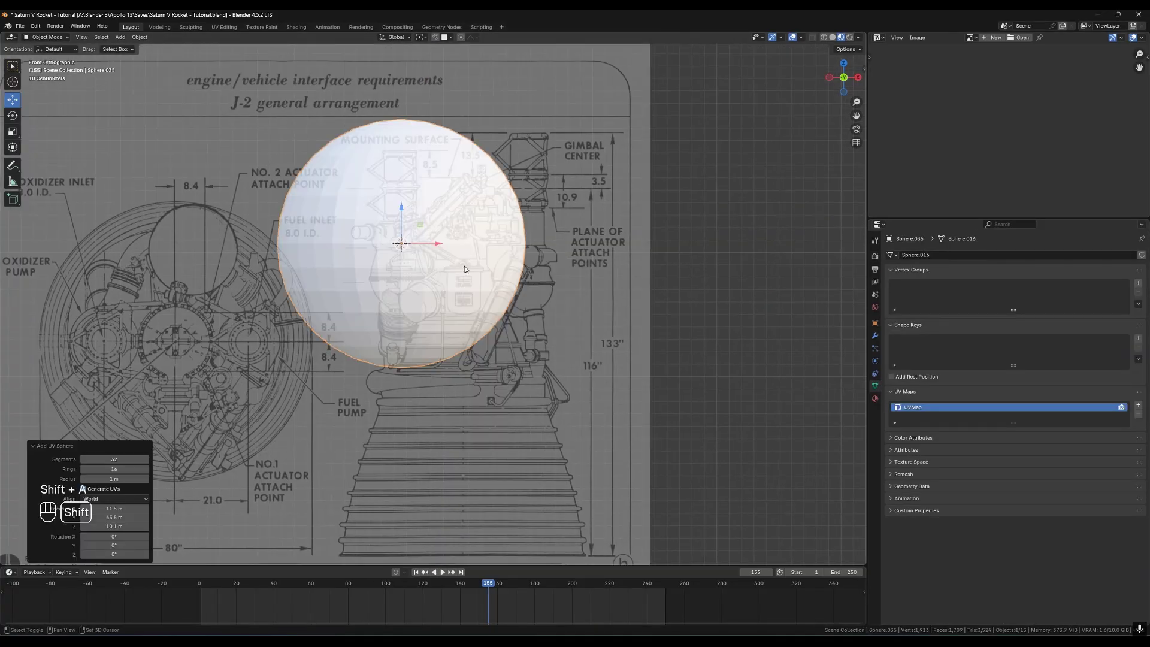
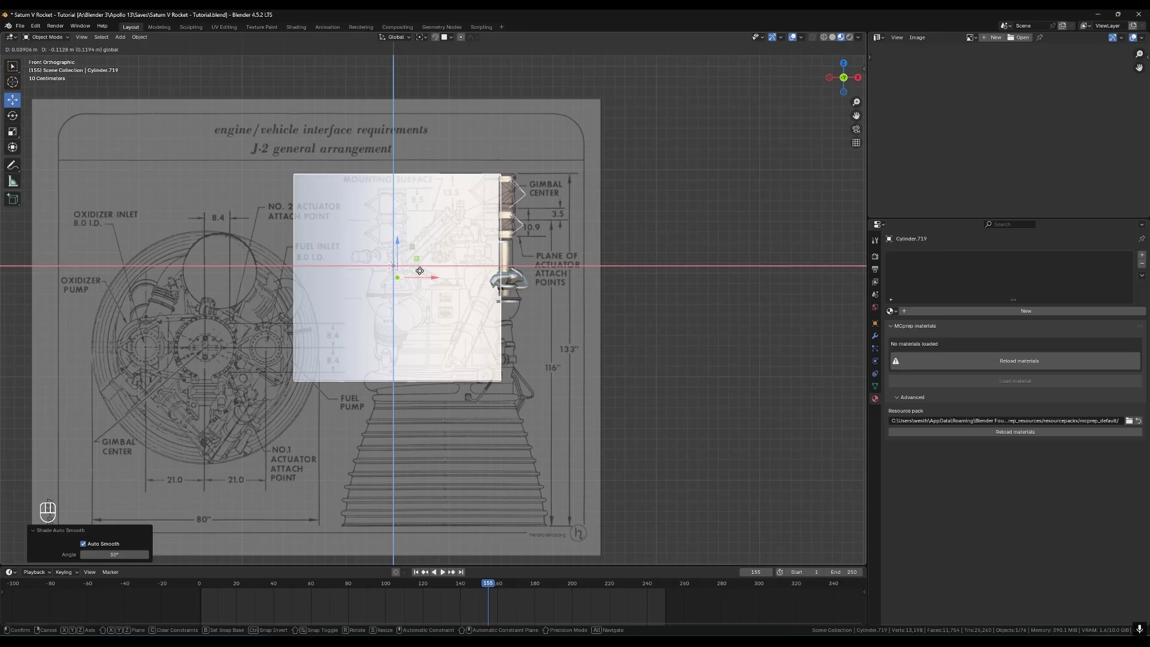
pyautogui.press('Tab')
pyautogui.press('s')
pyautogui.press('Tab')
pyautogui.press('space')
pyautogui.press('space')
pyautogui.click(541, 311)
pyautogui.press('Tab')
pyautogui.press('`')
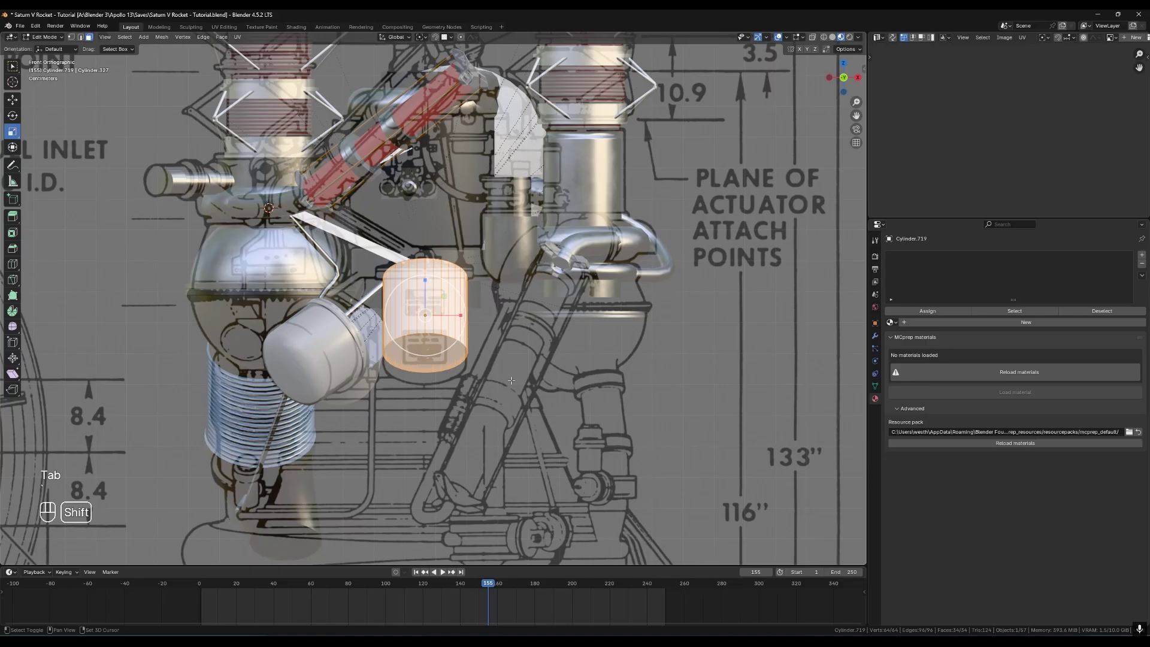
pyautogui.press('3')
# Extrude the canister's top and Shrink/Fatten its rim into an inset lip, then leave edit mode
pyautogui.press(',')
pyautogui.press('space')
pyautogui.press('ctrl+b')
pyautogui.press('3')
pyautogui.press('e')
pyautogui.press('3')
pyautogui.press('alt+e')
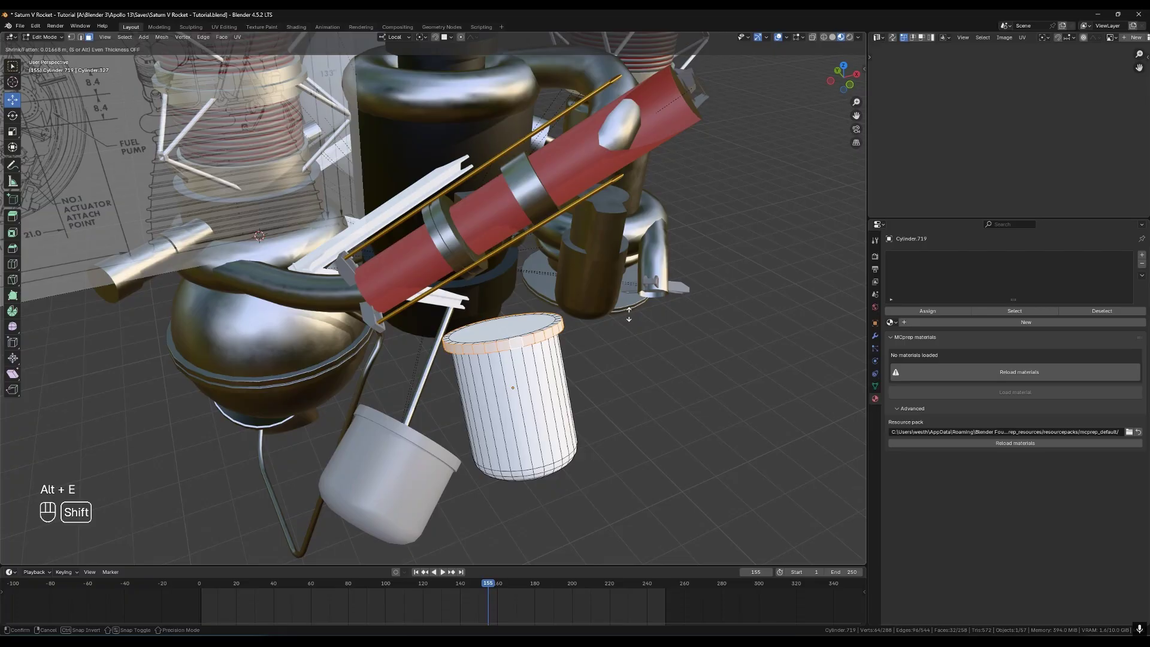
pyautogui.press('Tab')
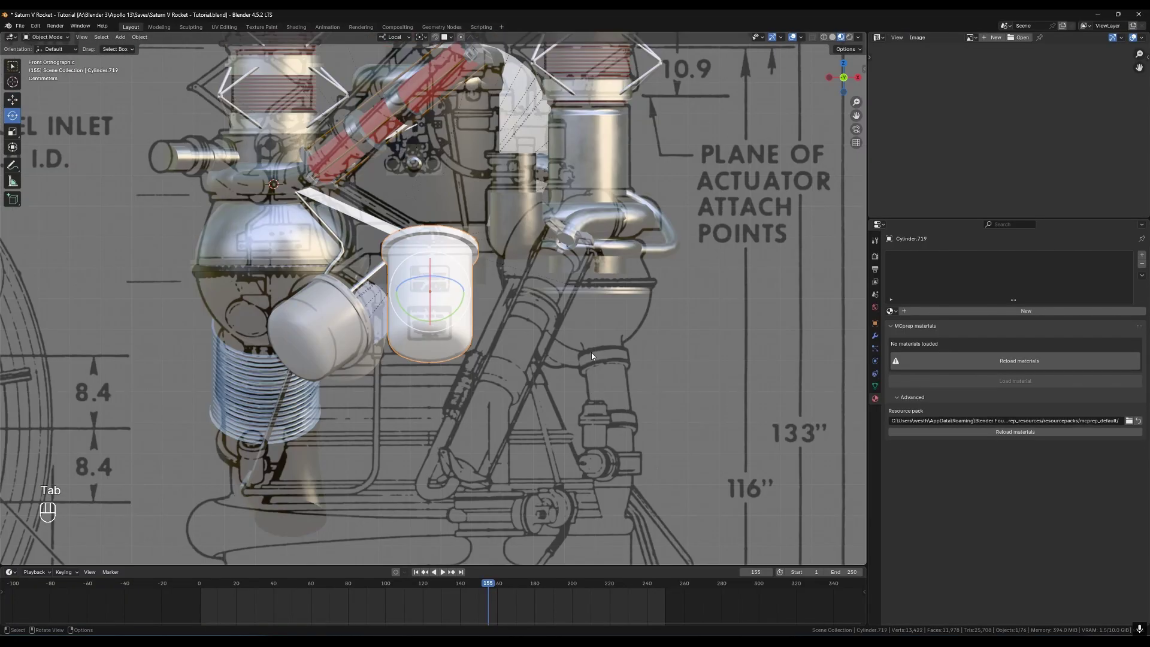
pyautogui.press('shift+s')
pyautogui.press('shift+a')
pyautogui.press('shift+a')
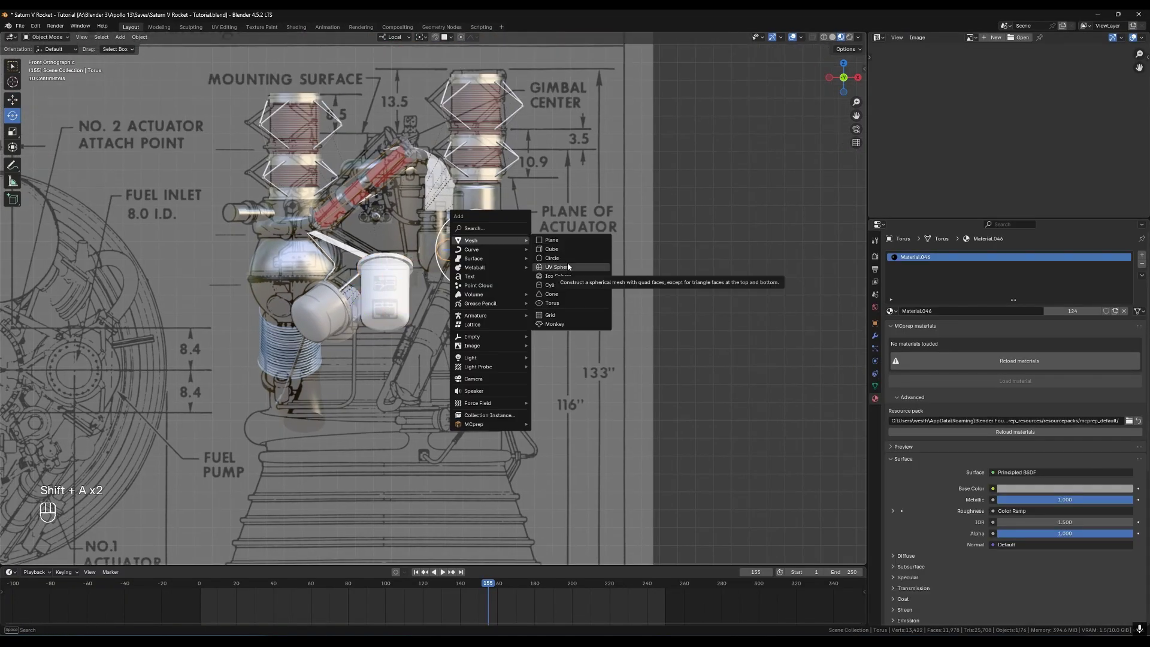
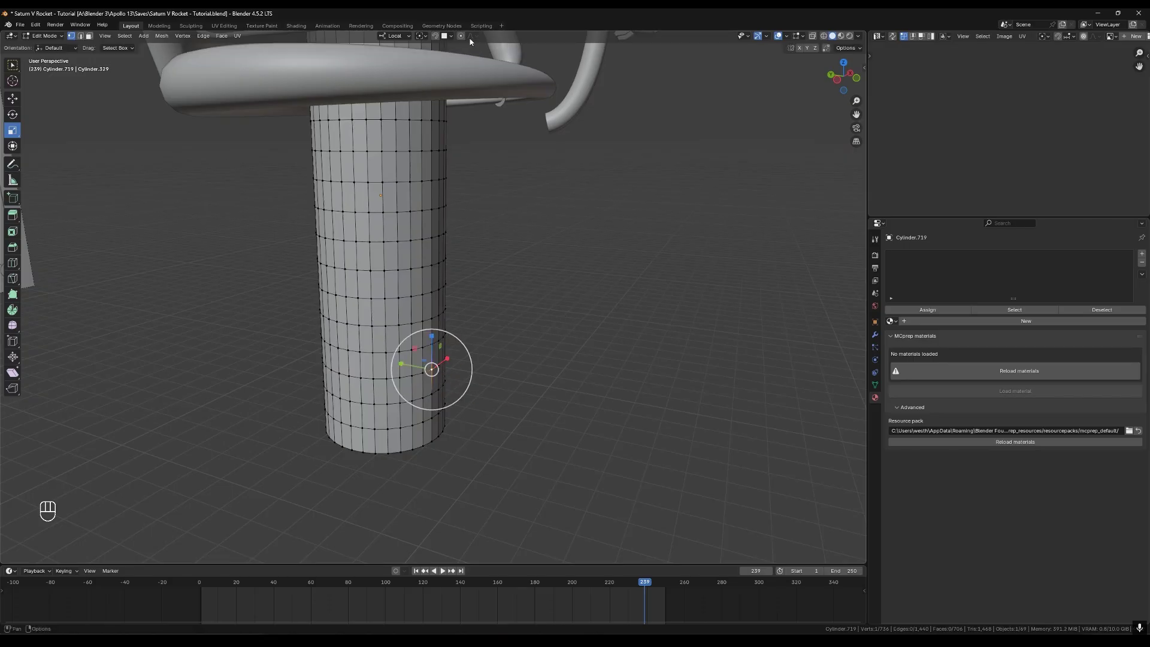
# Subdivide the tall cylinder with loop cuts and switch between vertex, edge and face select modes
pyautogui.click(468, 40)
pyautogui.press('g')
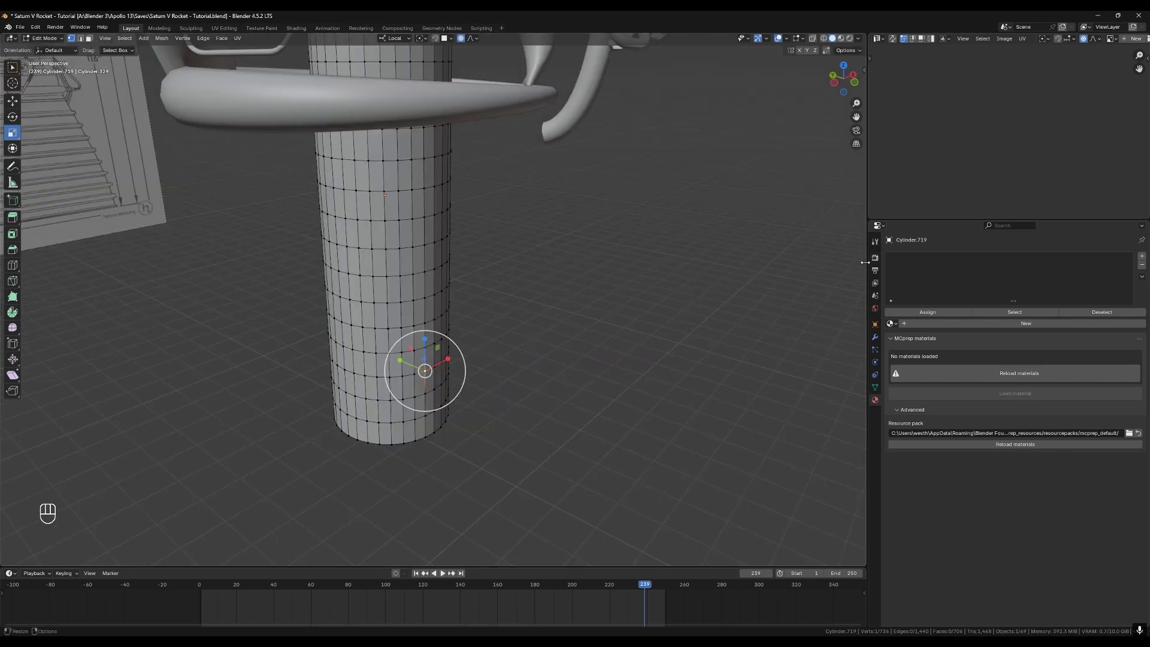
pyautogui.click(85, 42)
pyautogui.click(90, 44)
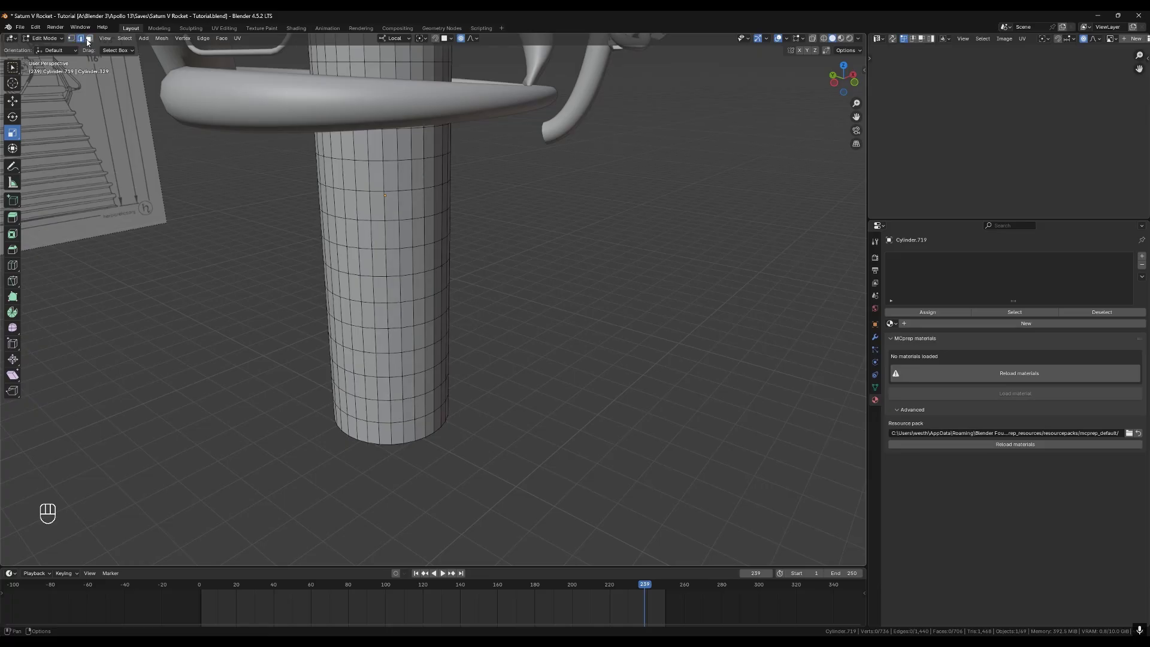
pyautogui.click(86, 42)
pyautogui.click(75, 41)
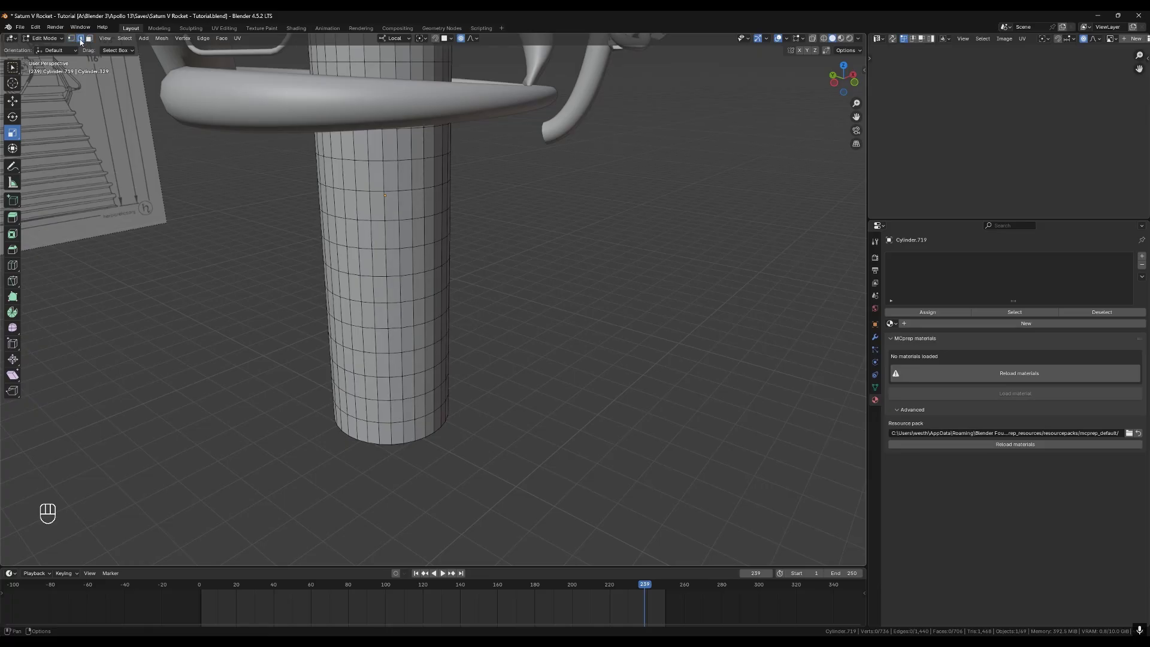
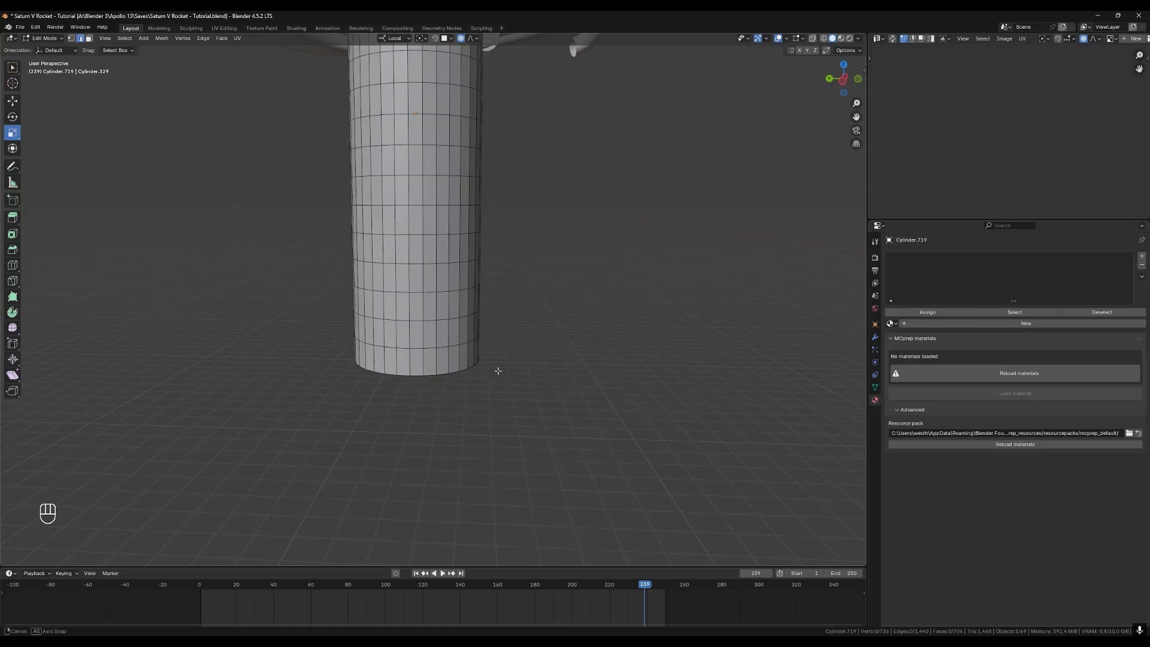
# Try scaling the bottom edge loop outward with smooth proportional falloff several times, cancelling each
pyautogui.press('2')
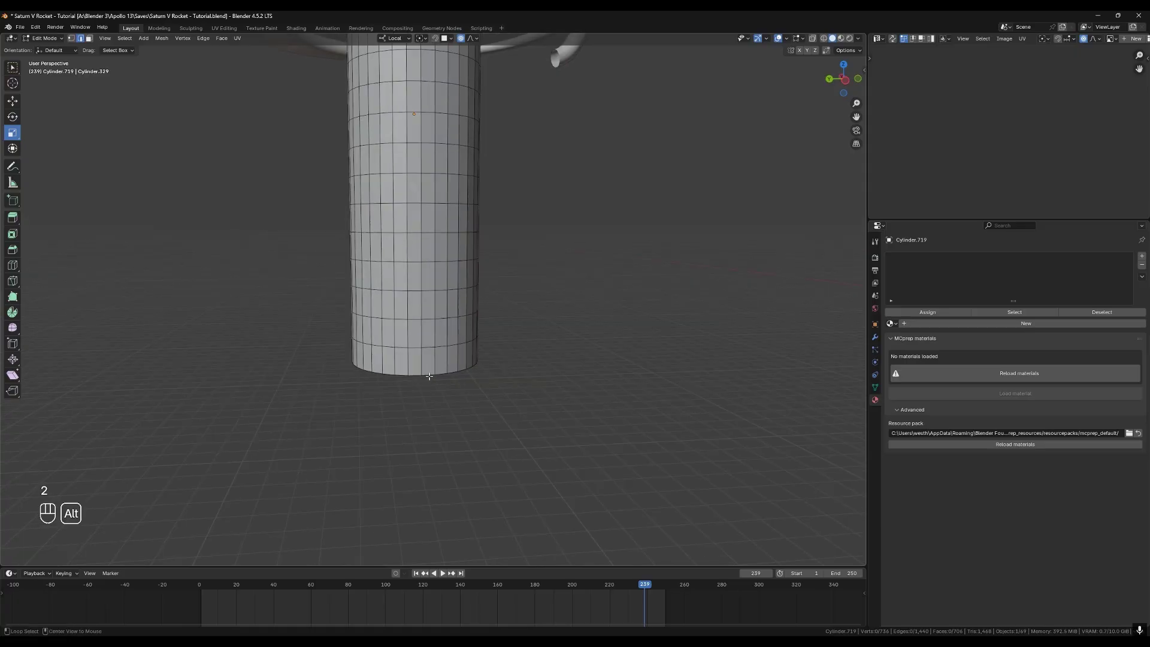
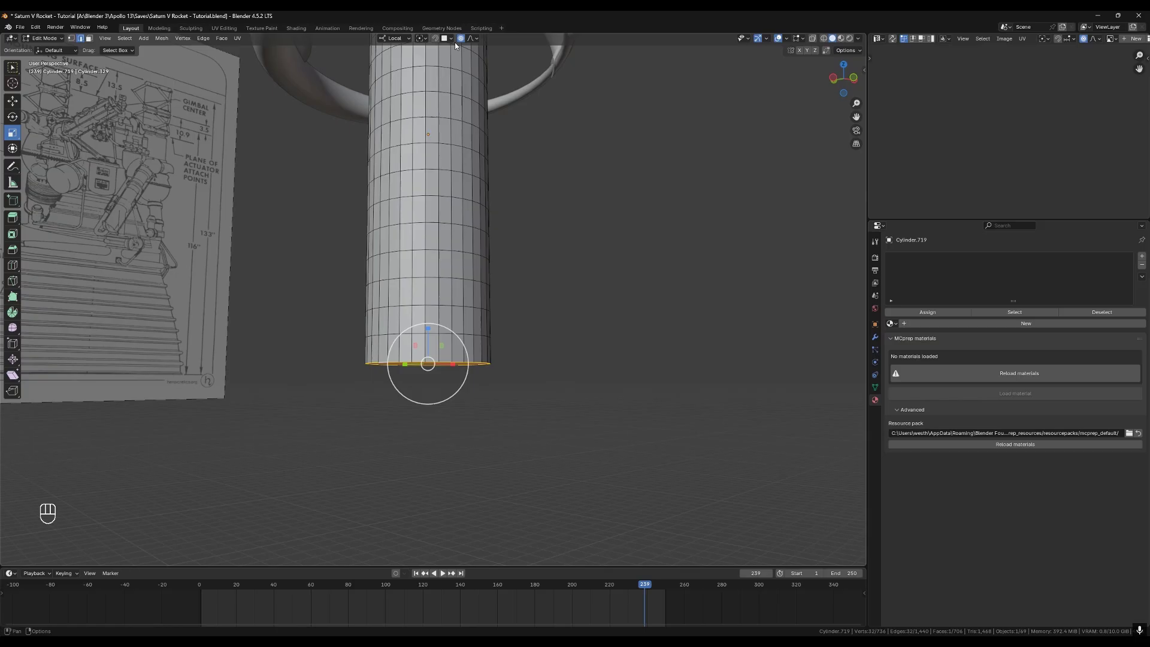
pyautogui.press('s')
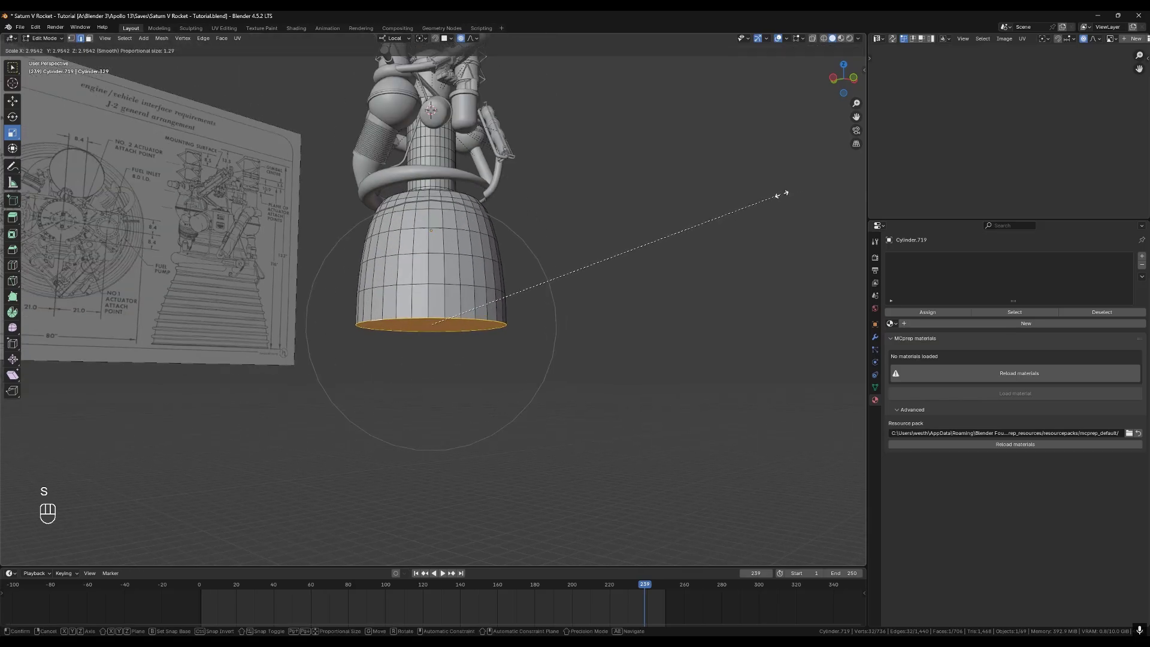
pyautogui.press('s')
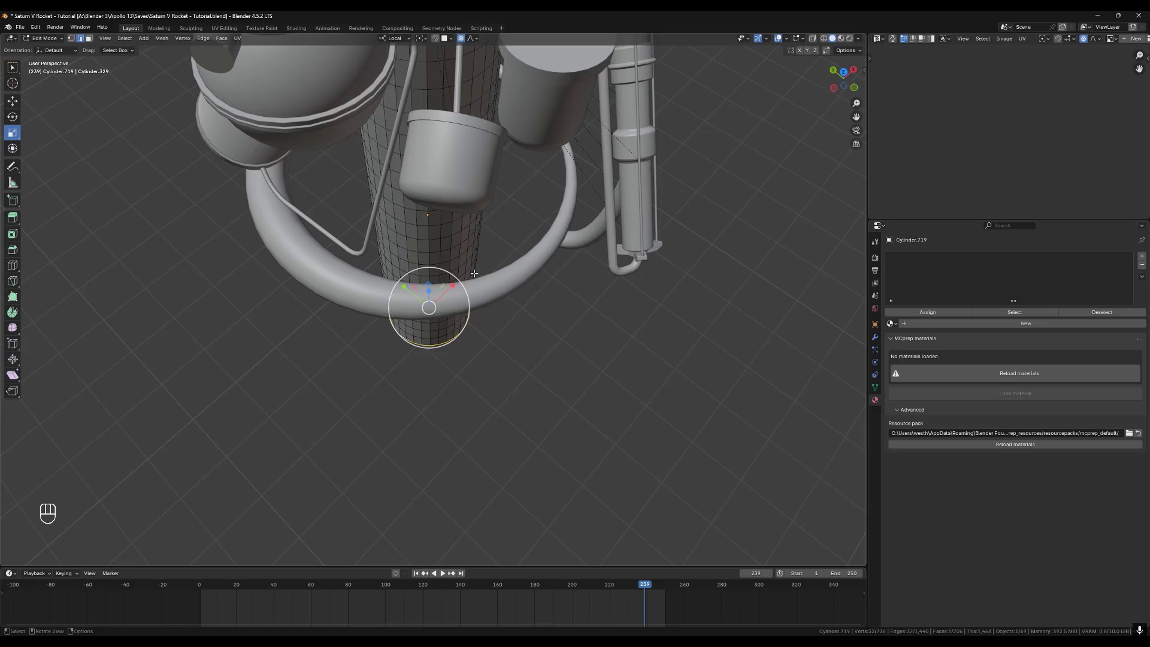
pyautogui.press('s')
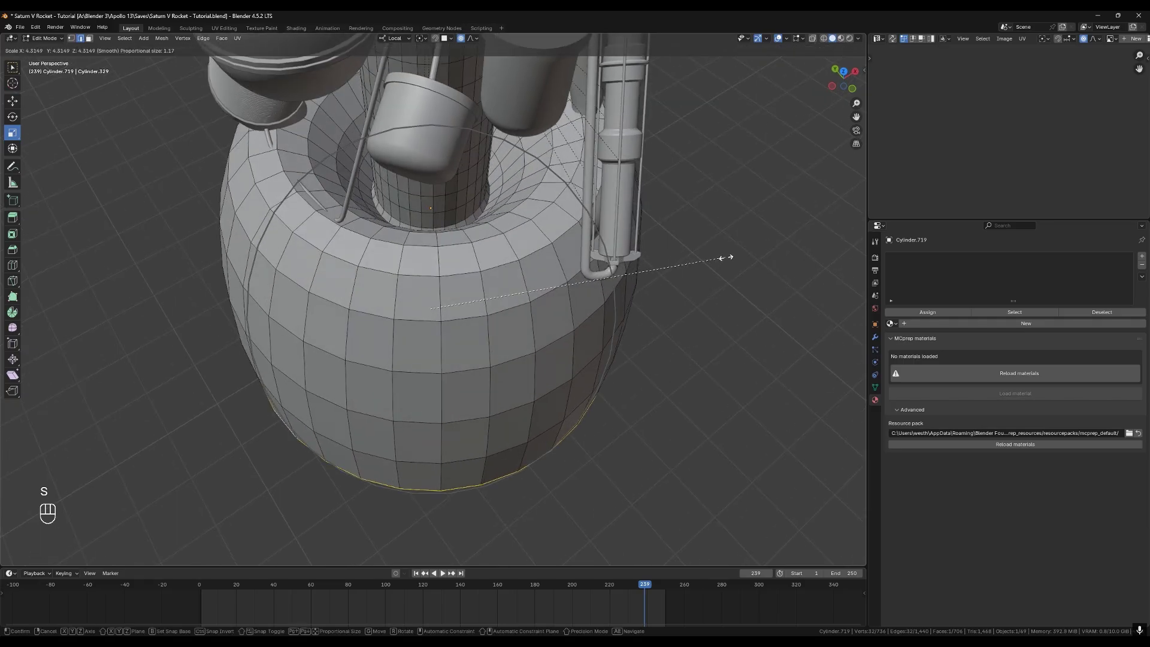
pyautogui.press('s')
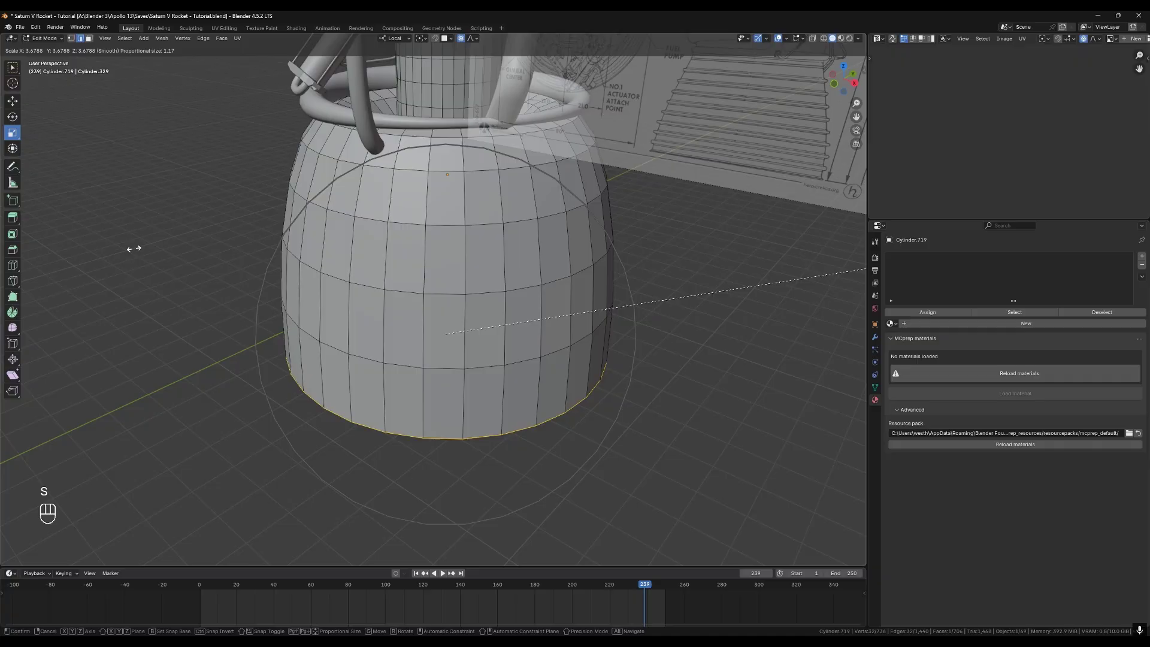
pyautogui.press('s')
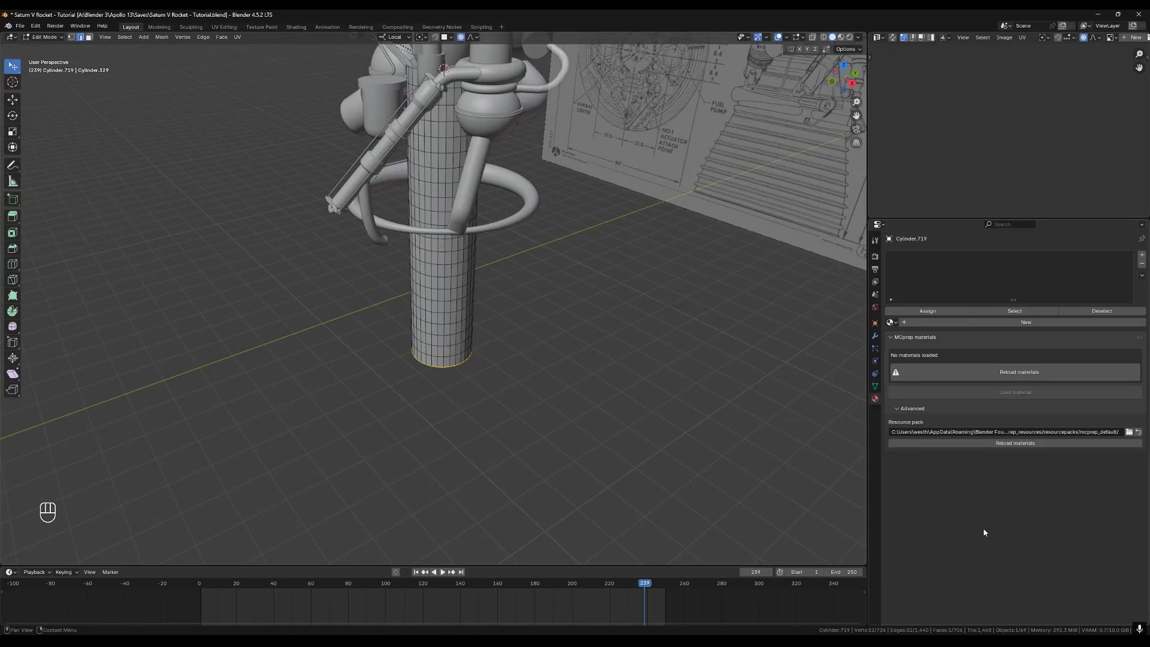
# Scale the lower loops in front view into the blueprint's bell nozzle shape and confirm
pyautogui.press('space')
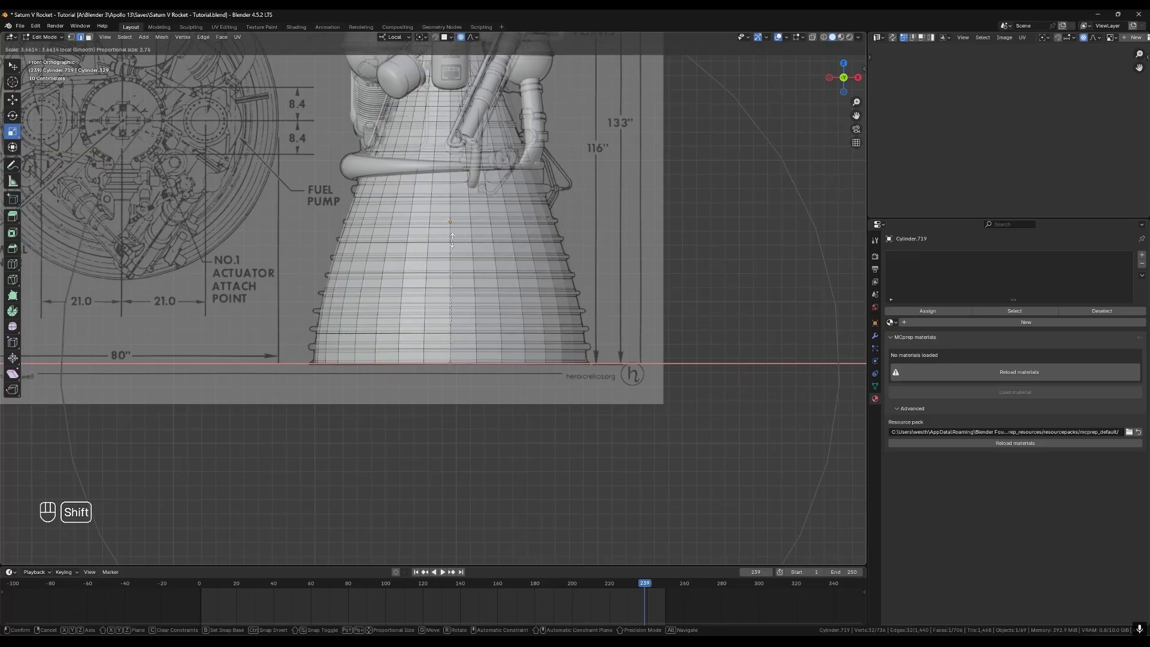
pyautogui.moveTo(473, 43); pyautogui.dragTo(517, 155)
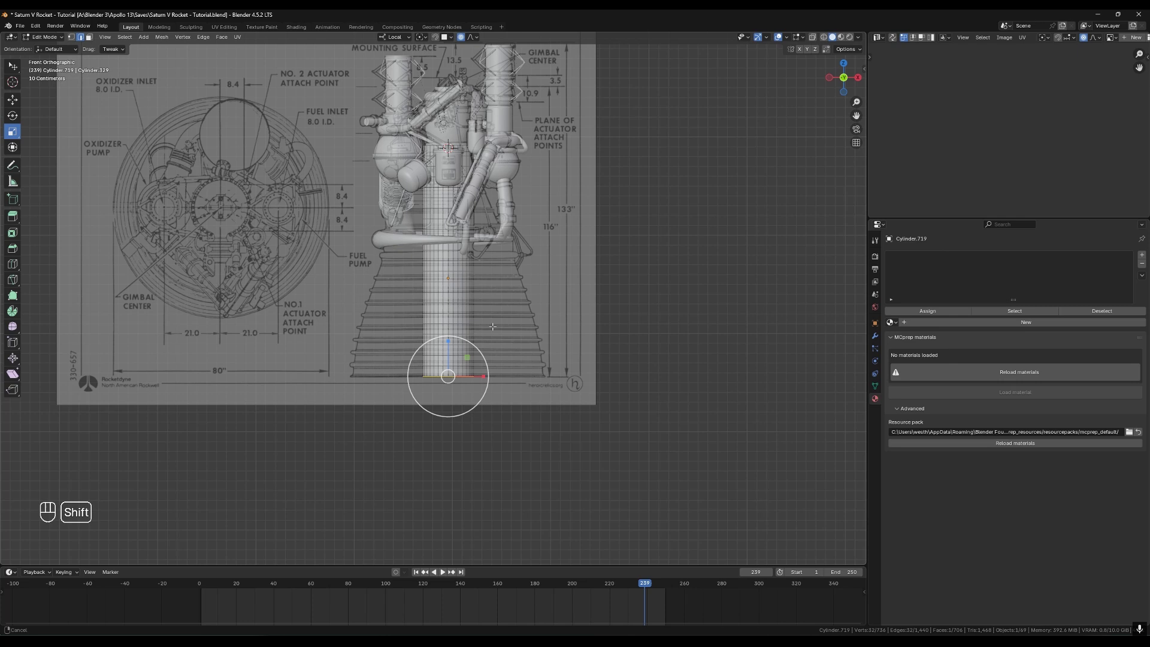
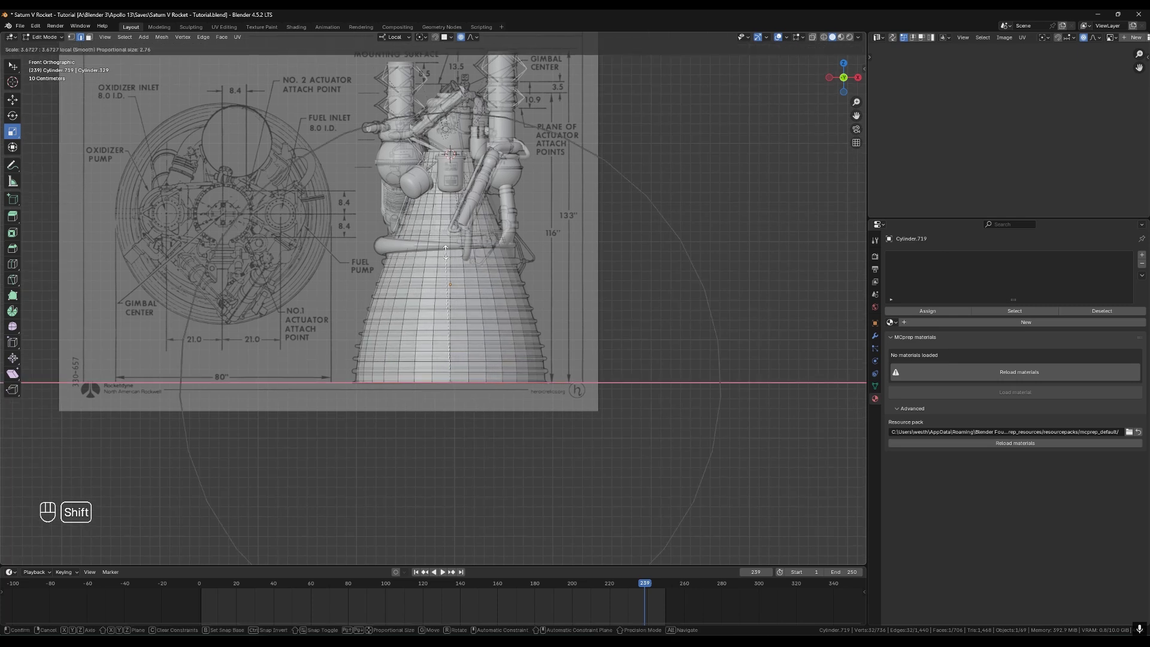
pyautogui.press('Tab')
pyautogui.click(469, 348)
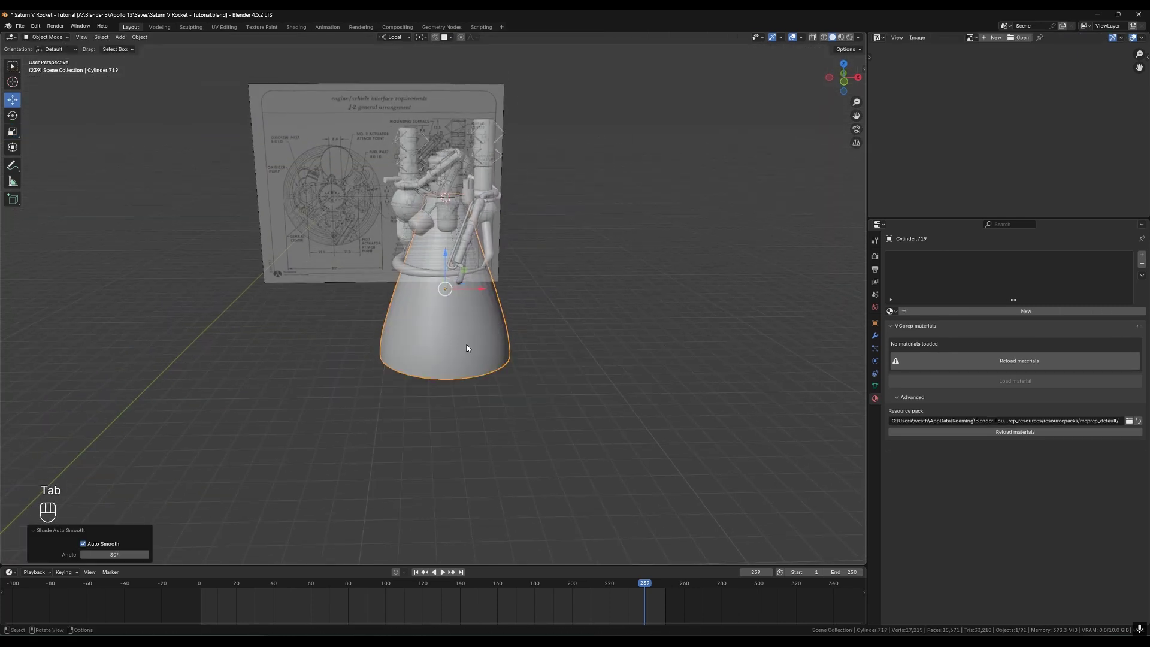
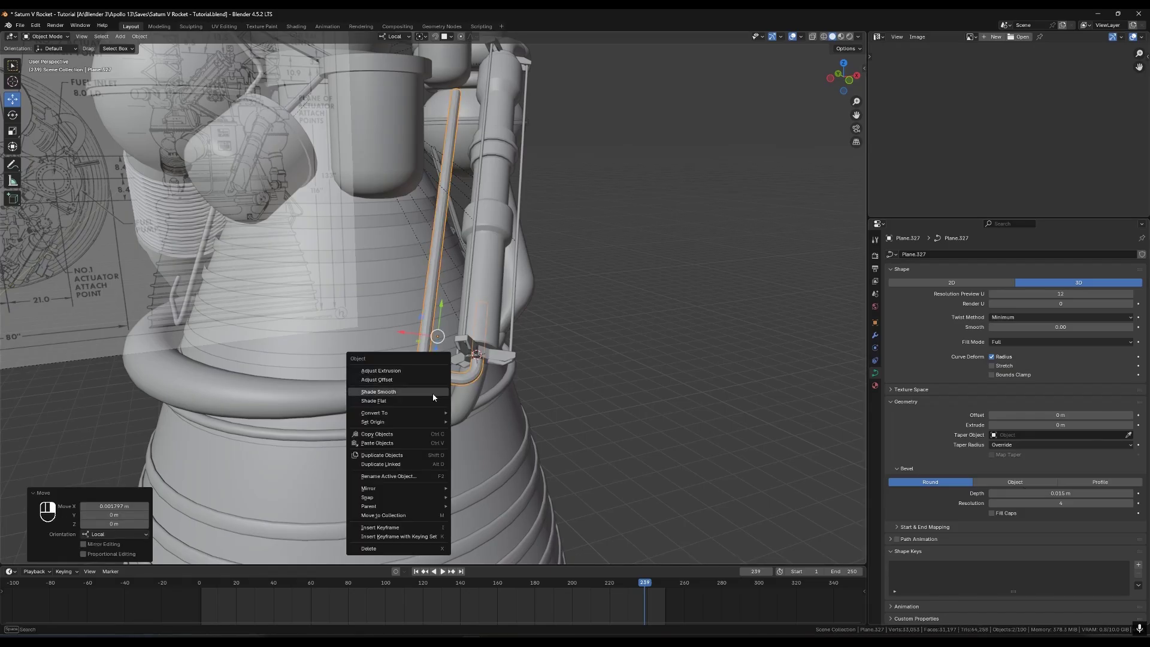
# Shade the thin pipe along the nozzle smooth and view the engine from below
pyautogui.middleClick(564, 385)
pyautogui.click(572, 384)
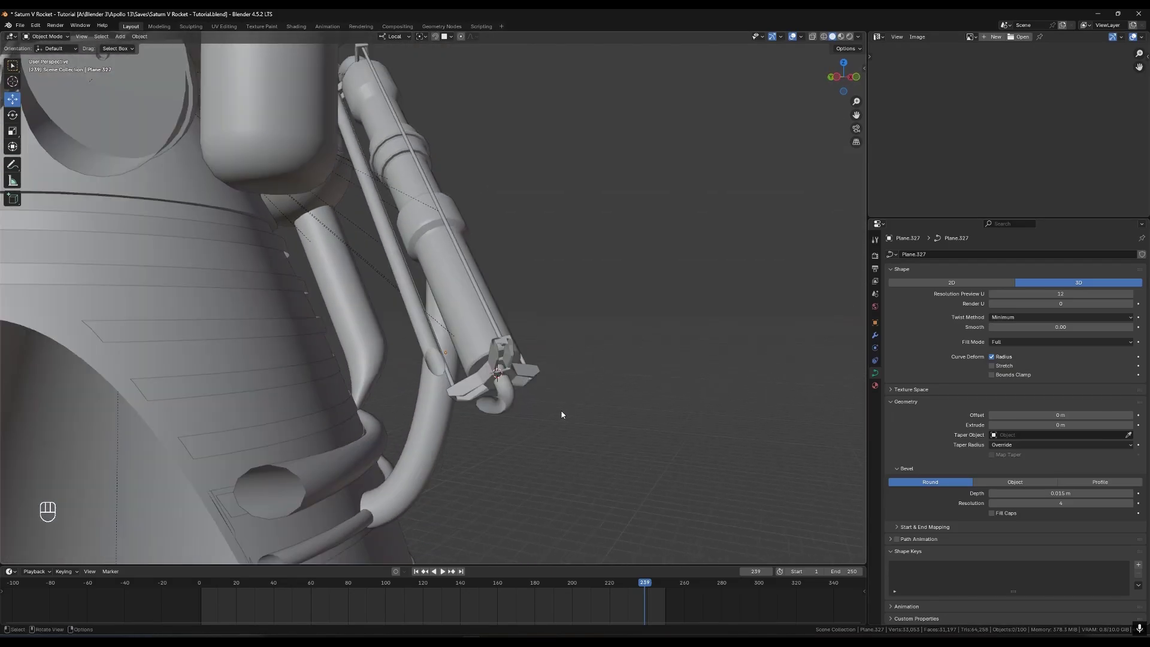
pyautogui.middleClick(567, 411)
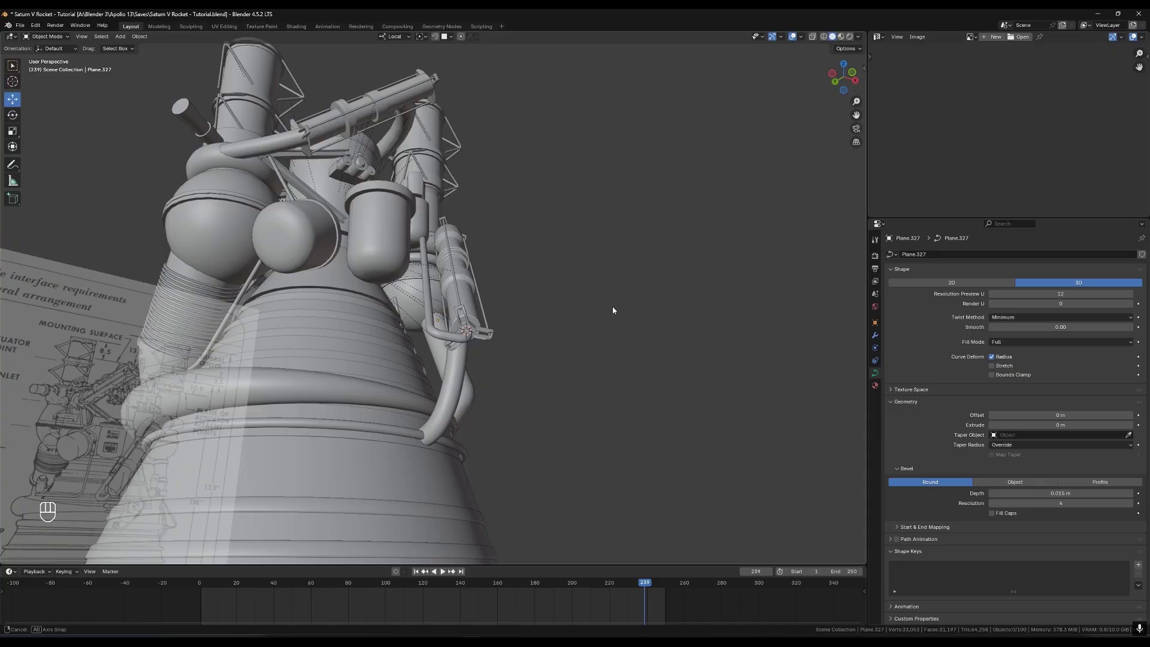
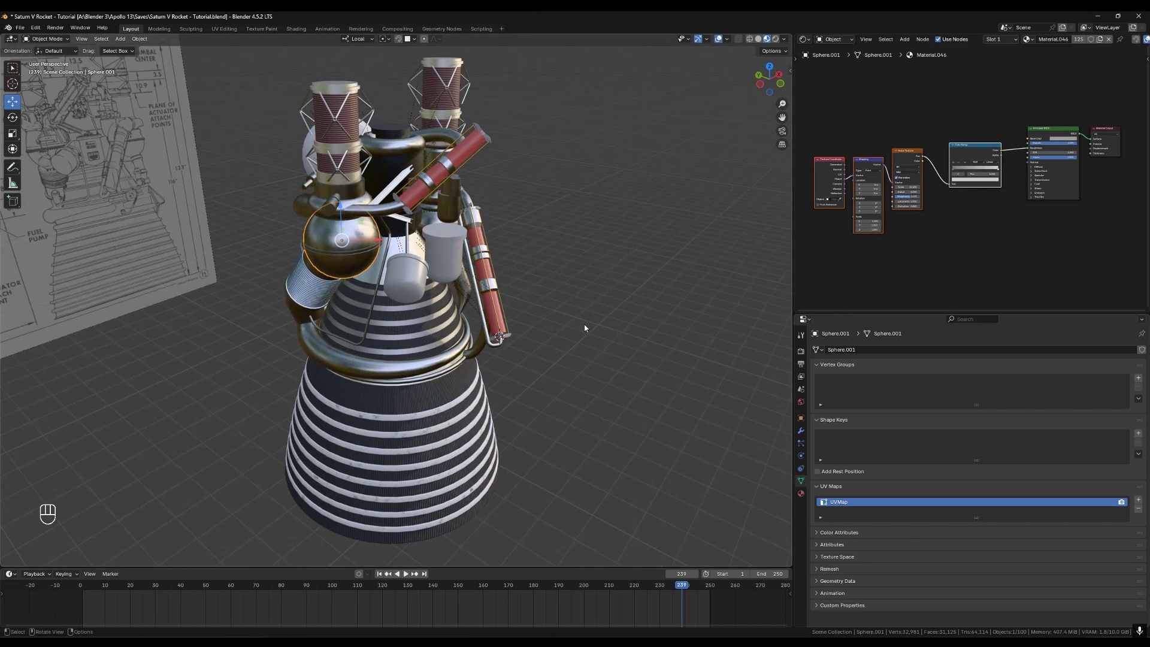
# Inspect the striped nozzle texture, then search for a node to add to the lunar module's copper material
pyautogui.middleClick(431, 403)
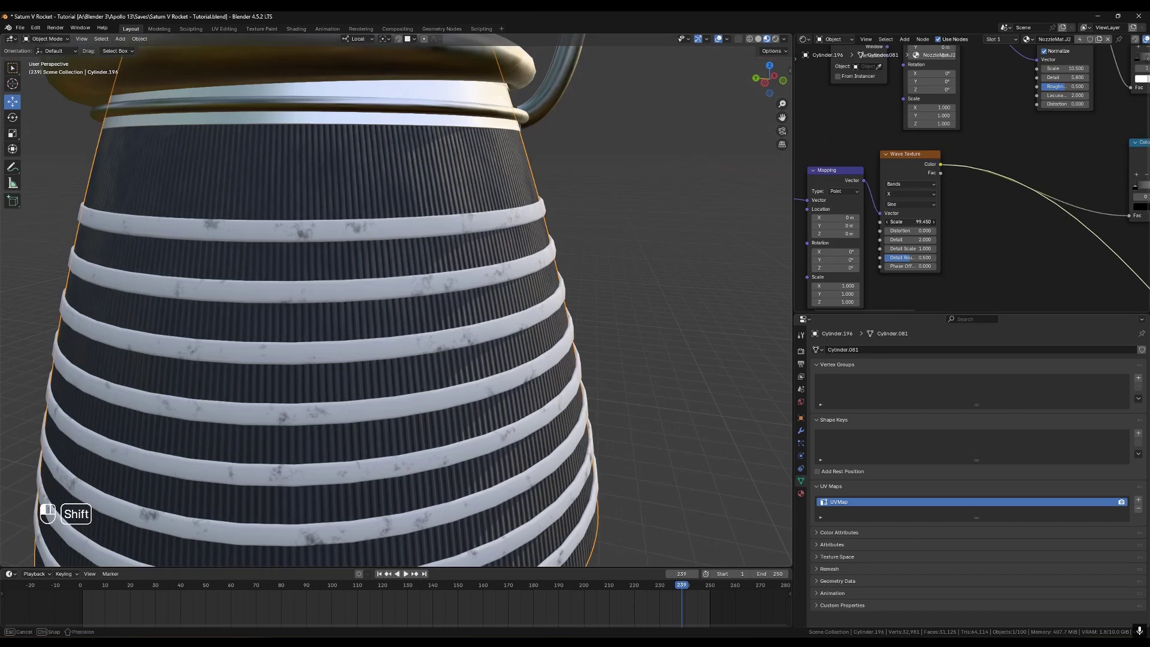
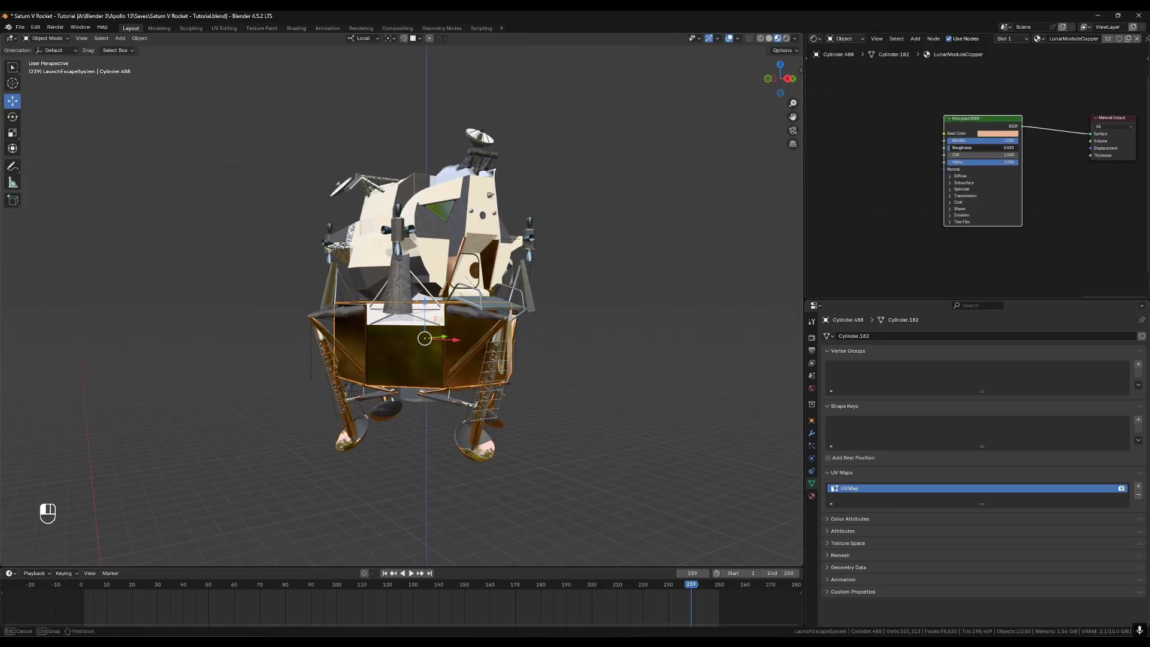
pyautogui.press('shift+a')
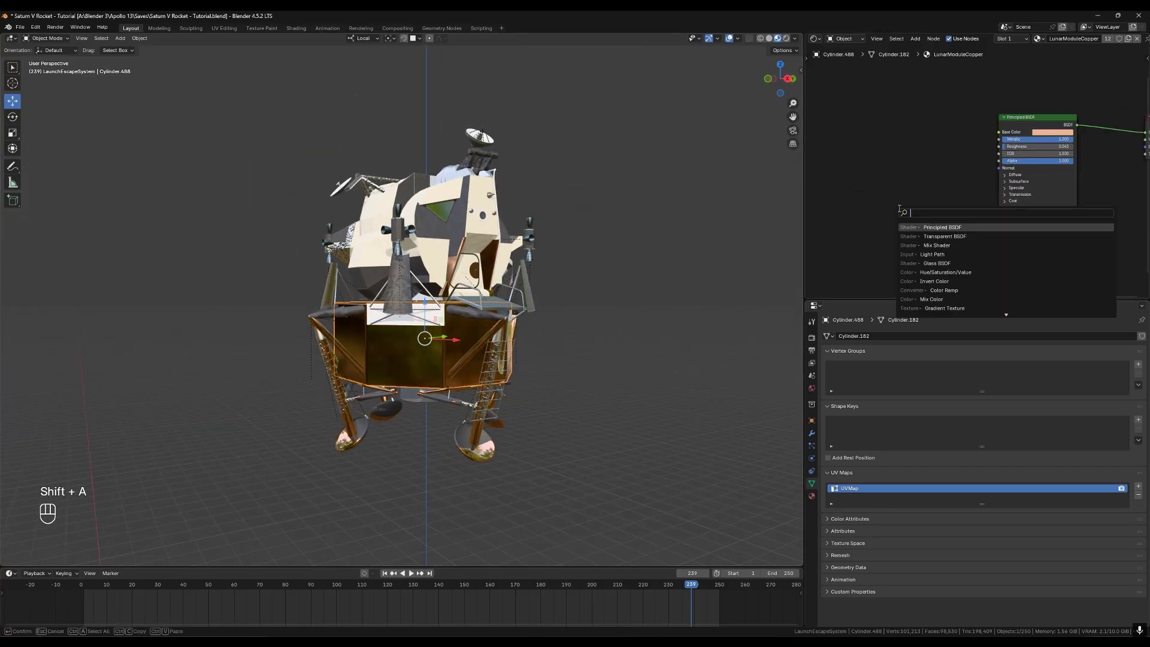
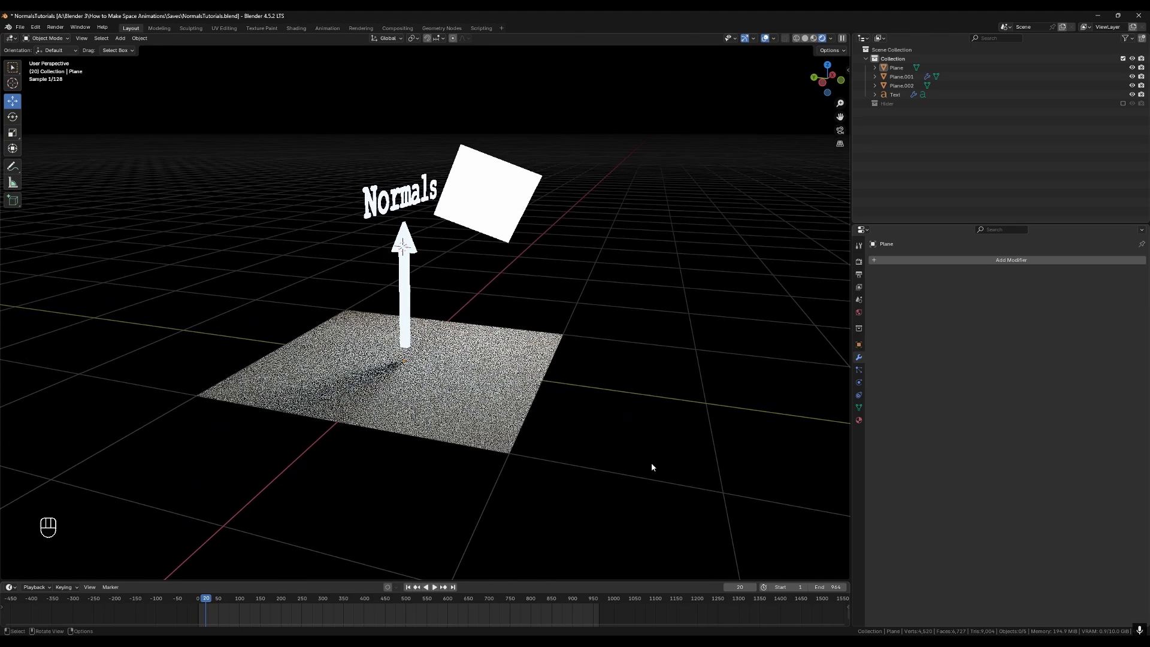
# Move the light panel to the other side, view the normals from the side, and edit the floor plane
pyautogui.press('g')
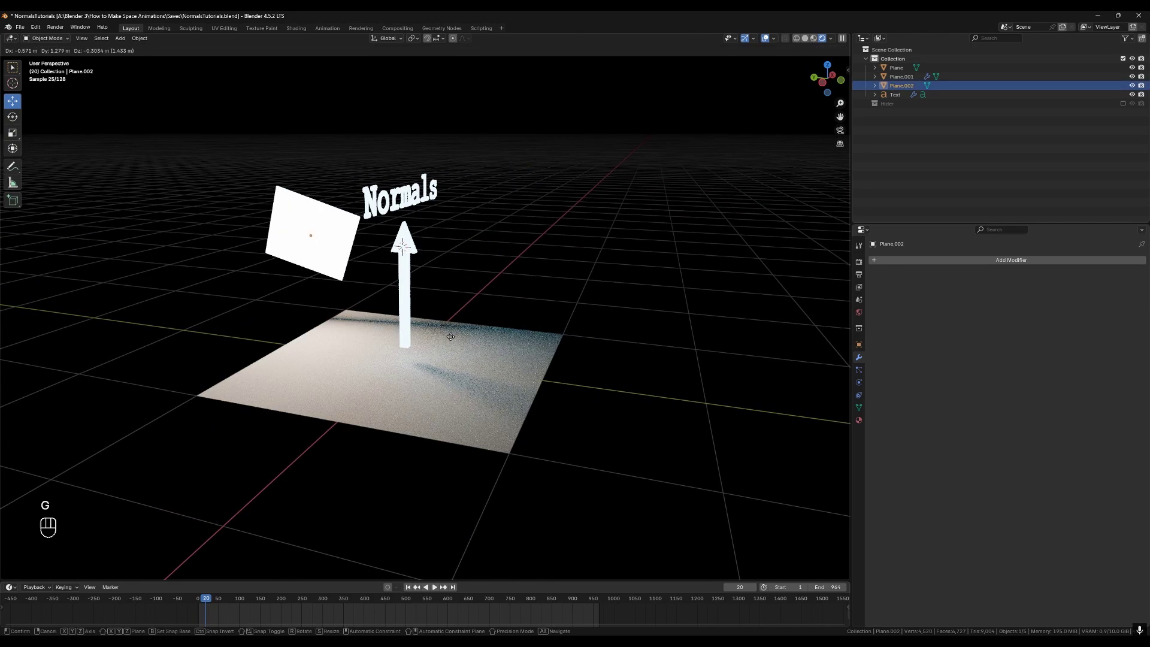
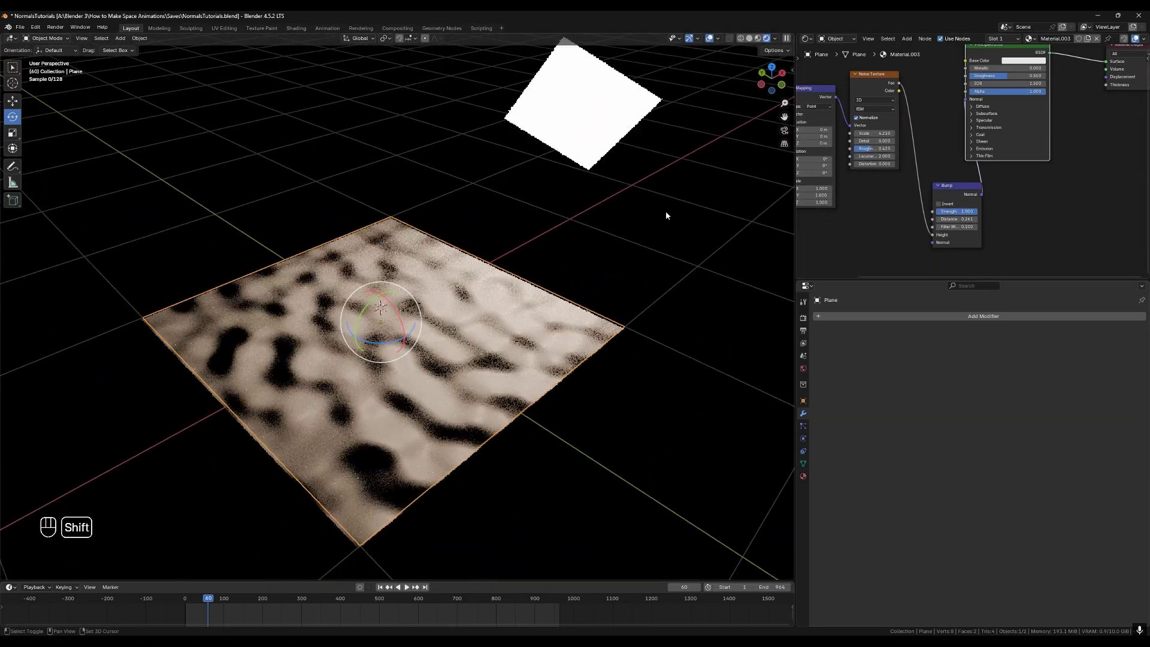
pyautogui.press('g')
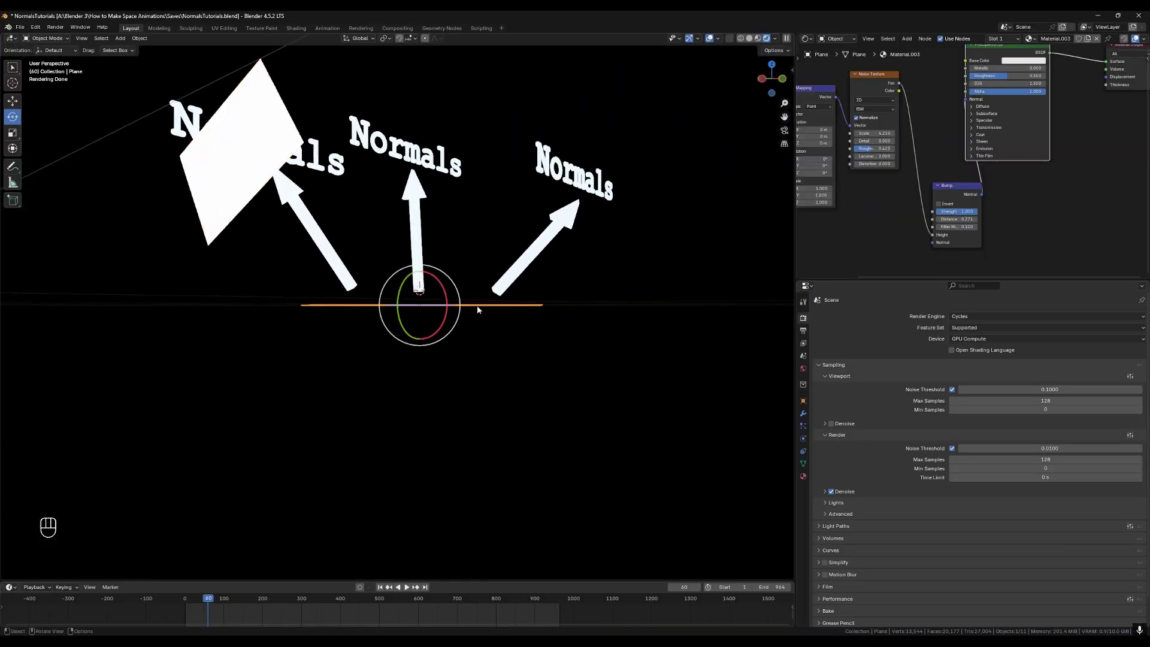
pyautogui.click(609, 292)
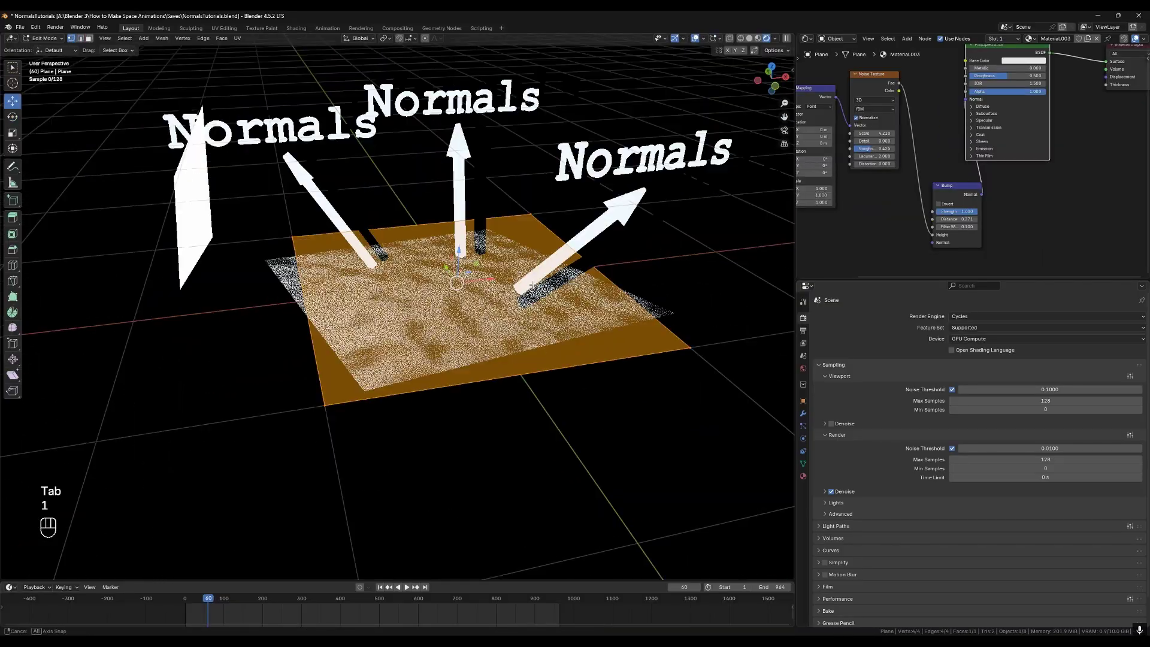
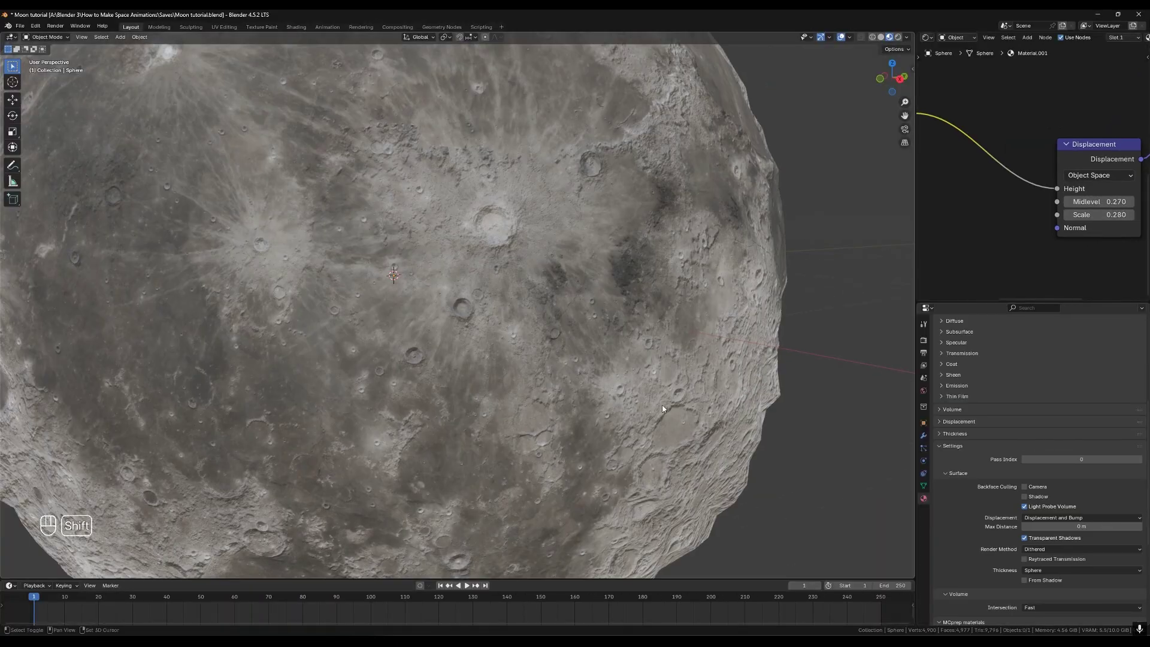
# Pan to bring the moon sphere's rim into view
pyautogui.moveTo(559, 370); pyautogui.dragTo(568, 405)
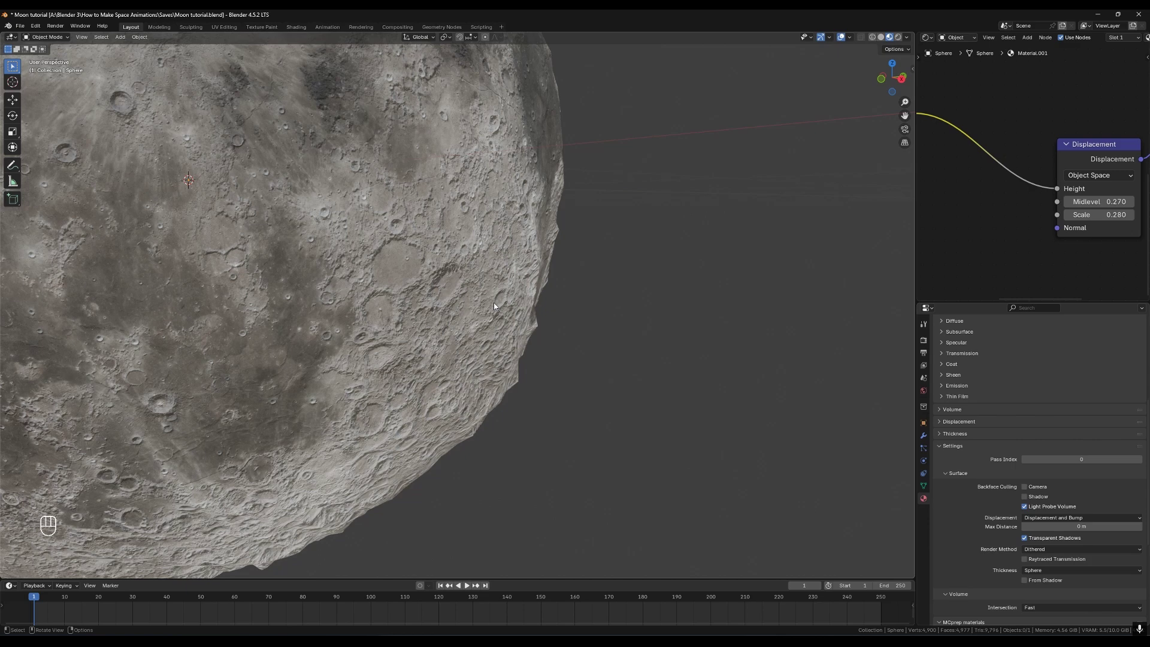